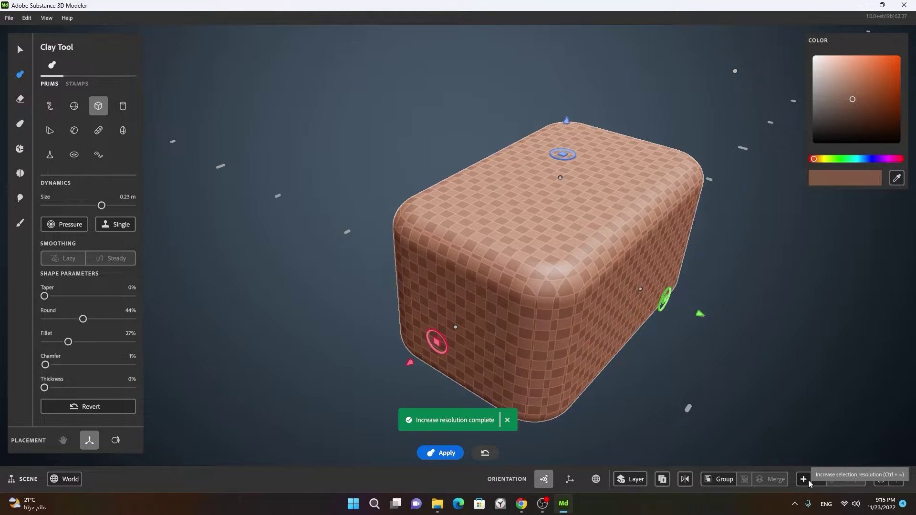
Position and size a rounded Clay Tool box primitive in the scene and raise its resolution.
right_click(713, 395)
left_click(663, 400)
right_click(678, 375)
left_click(642, 383)
right_click(634, 380)
middle_click(718, 368)
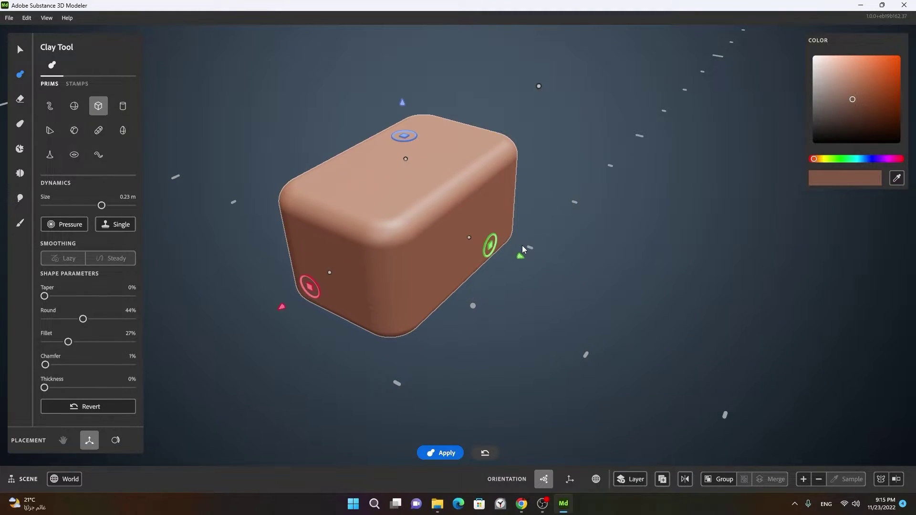
Switch to the Erase/Split tool and place a box across the lower front of the clay box.
key("space")
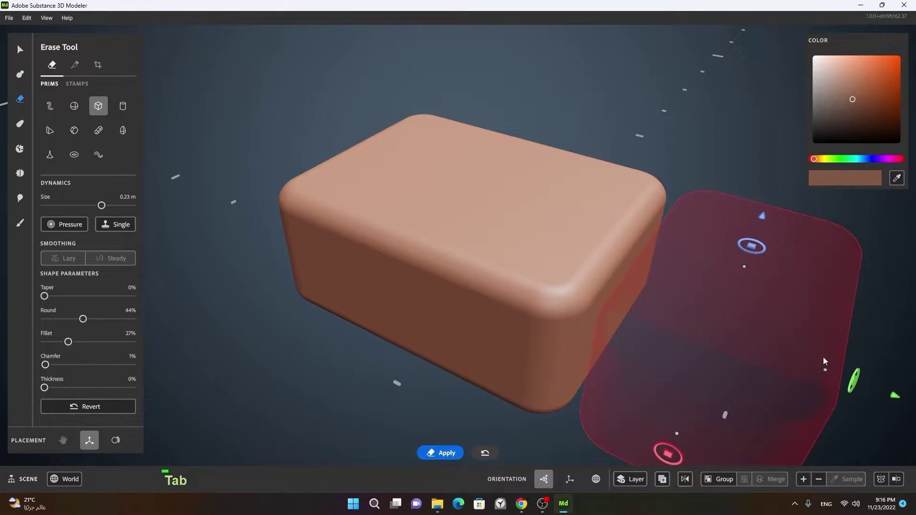
key("Tab")
right_click(813, 343)
left_click(786, 371)
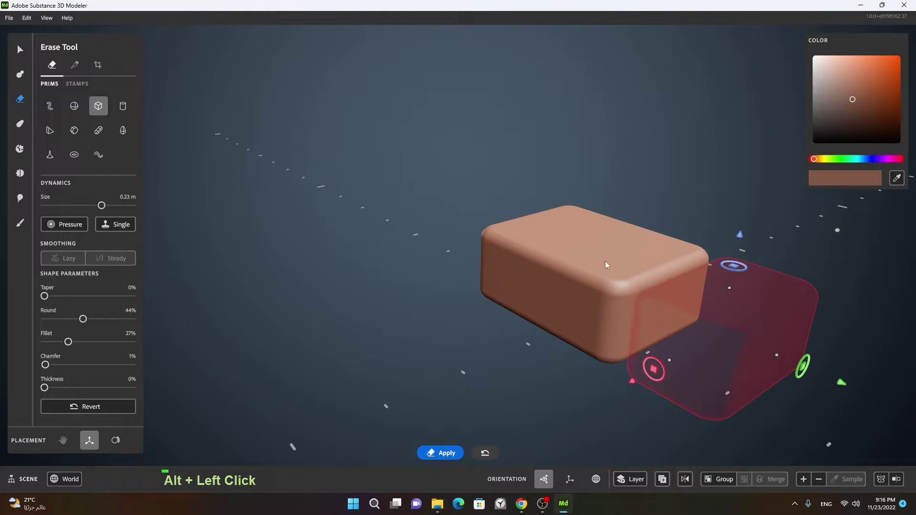
left_click(579, 296)
right_click(582, 298)
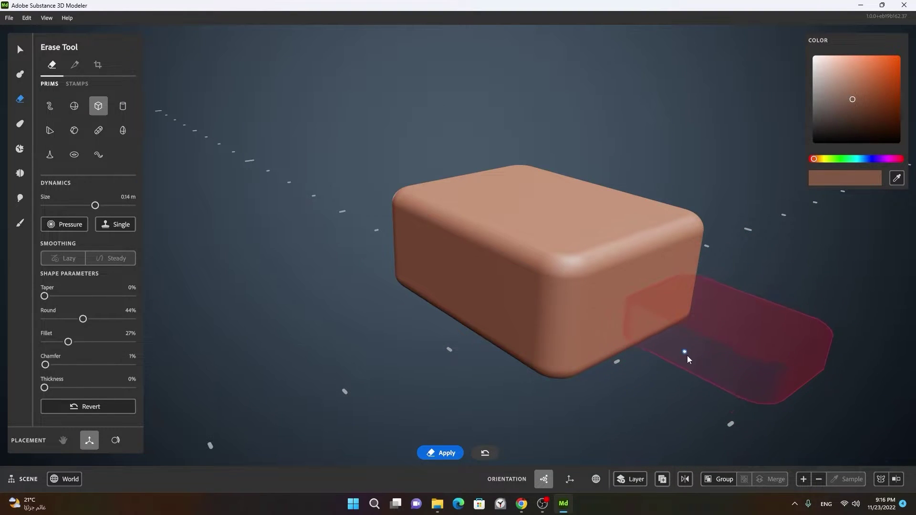
Apply the split so the lower slab becomes a separate piece, then return to the Select Tool.
right_click(715, 367)
left_click(643, 389)
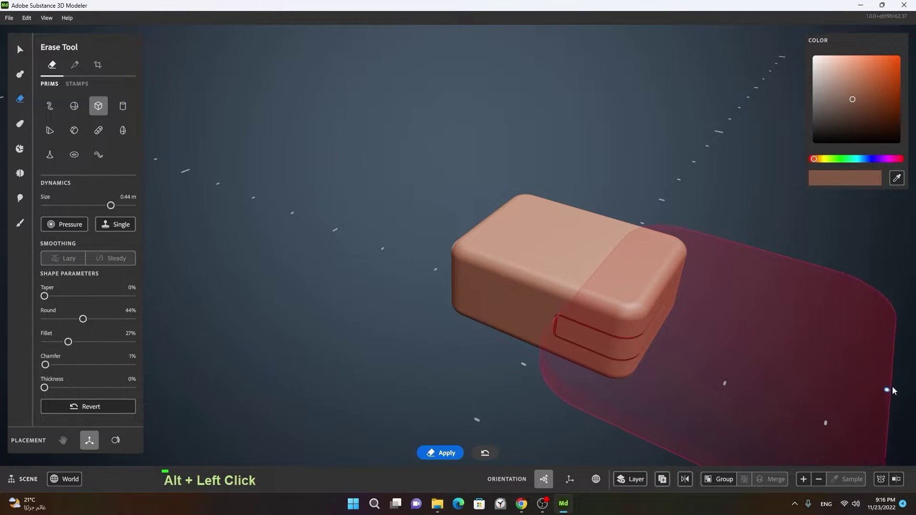
right_click(831, 374)
middle_click(770, 378)
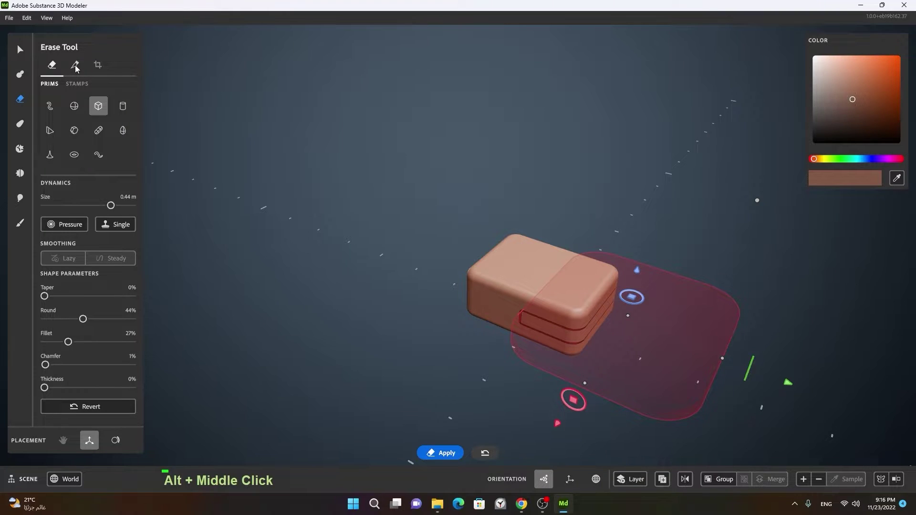
key("space")
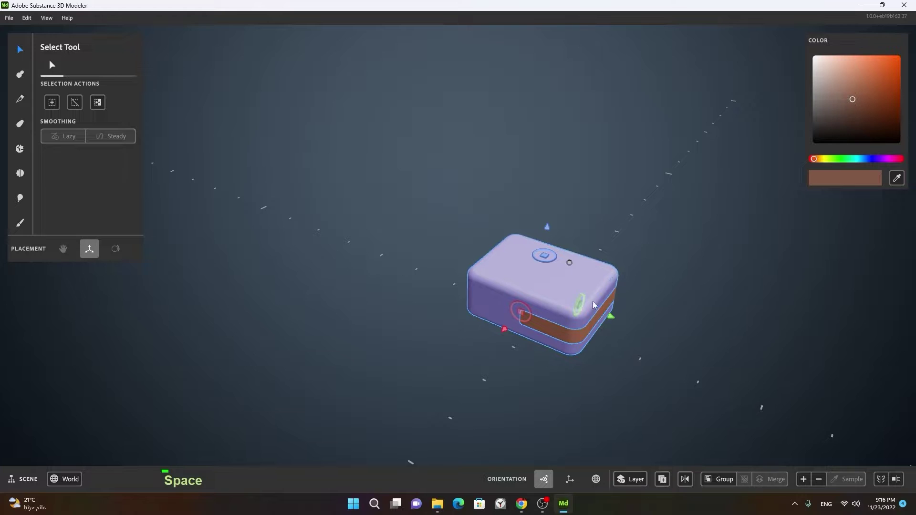
Select the split-off slab, pull it out of the box and push it back flush inside.
right_click(642, 340)
left_click(722, 342)
middle_click(715, 308)
left_click(590, 313)
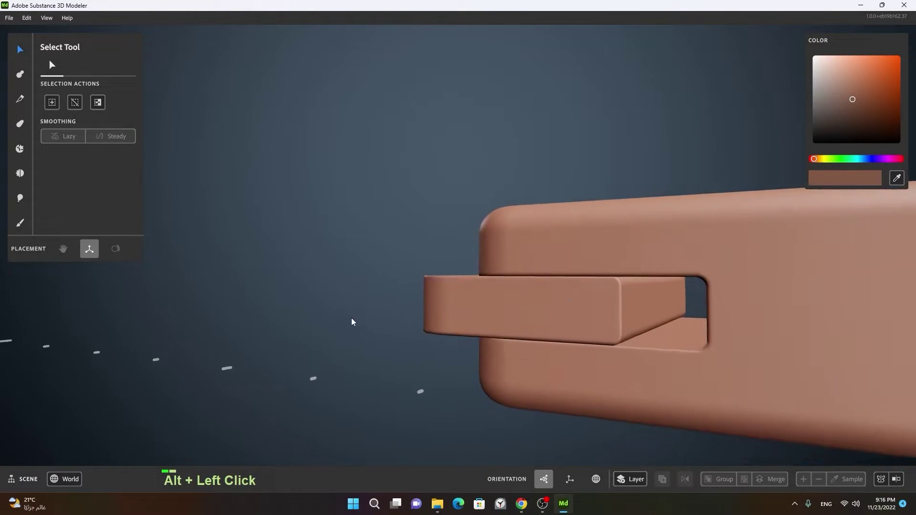
right_click(531, 340)
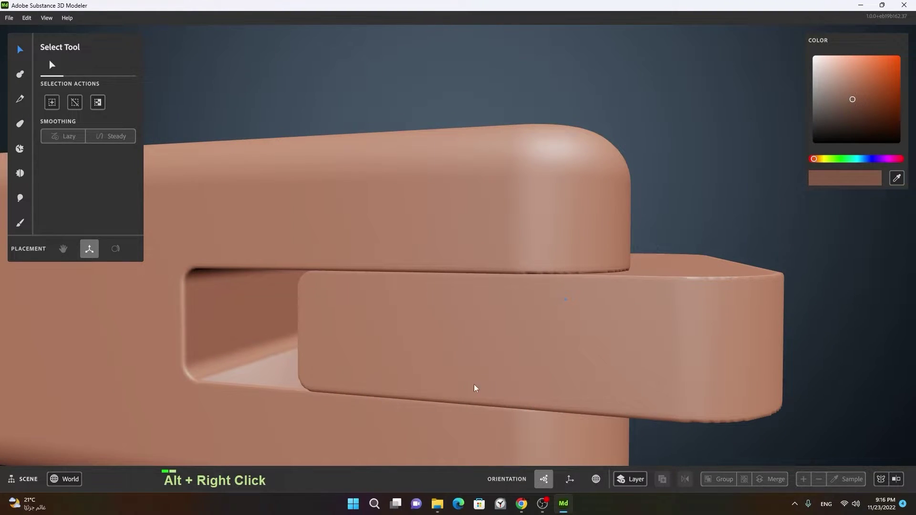
right_click(625, 268)
left_click(550, 301)
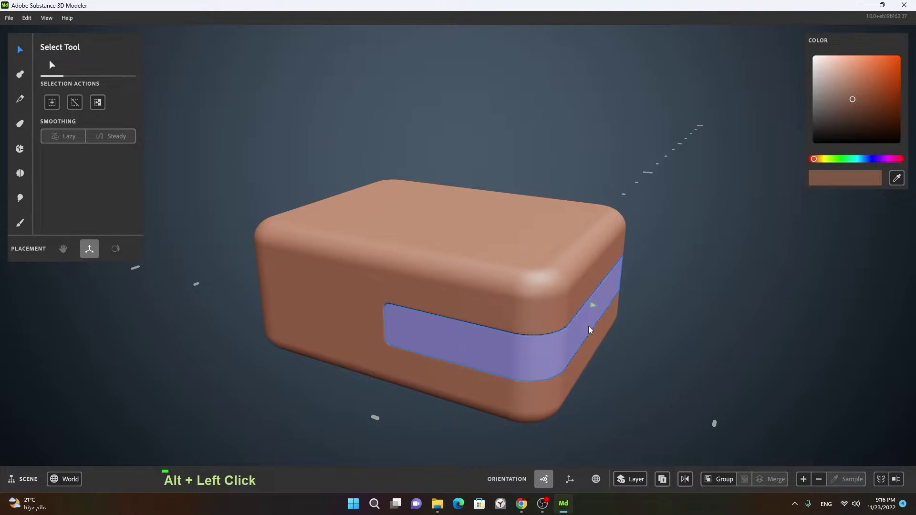
Start a new Clay Tool rounded box overlapping the slab, left unapplied.
right_click(685, 336)
left_click(661, 354)
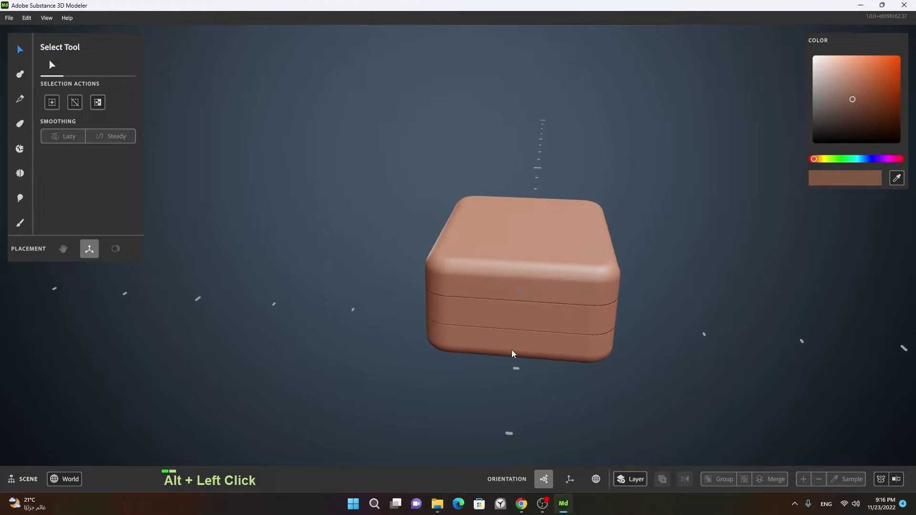
right_click(626, 338)
middle_click(628, 339)
right_click(657, 335)
middle_click(618, 342)
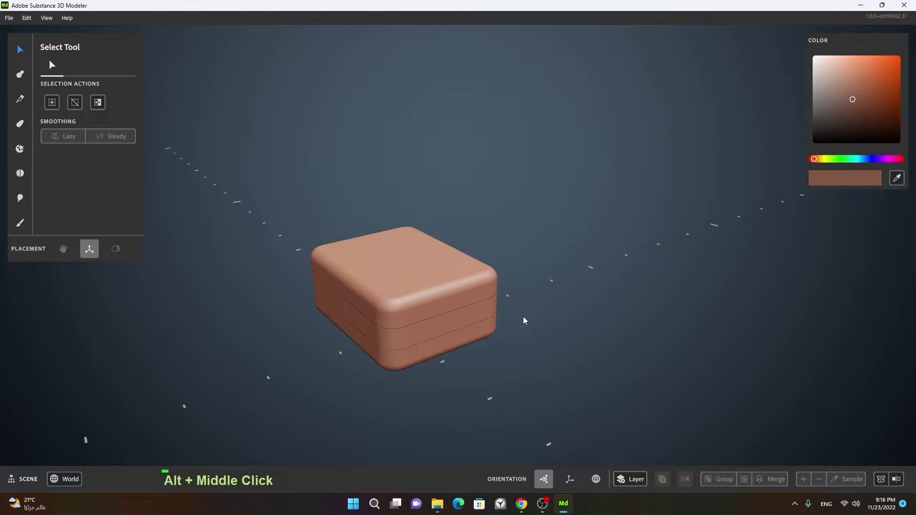
Apply the new rounded box as a second block standing beside the first.
left_click(423, 337)
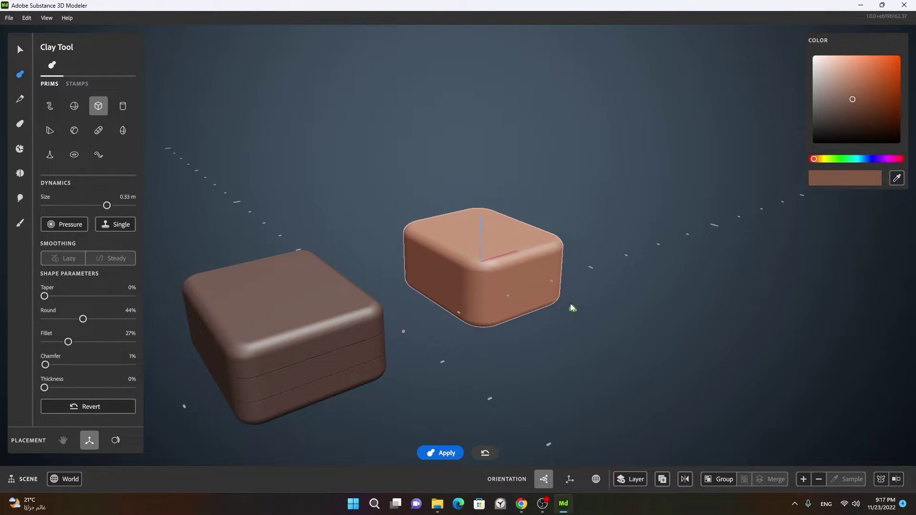
left_click(447, 322)
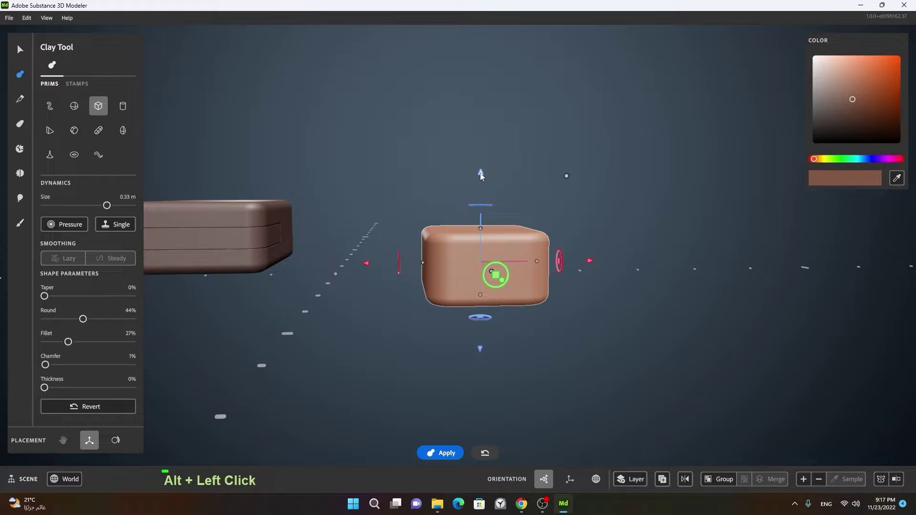
left_click(528, 277)
right_click(582, 292)
right_click(720, 341)
left_click(736, 356)
middle_click(727, 342)
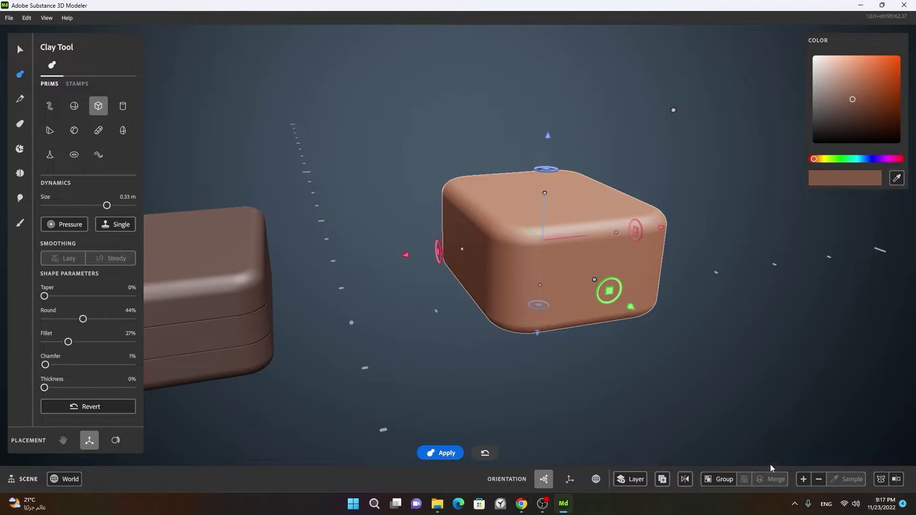
middle_click(437, 278)
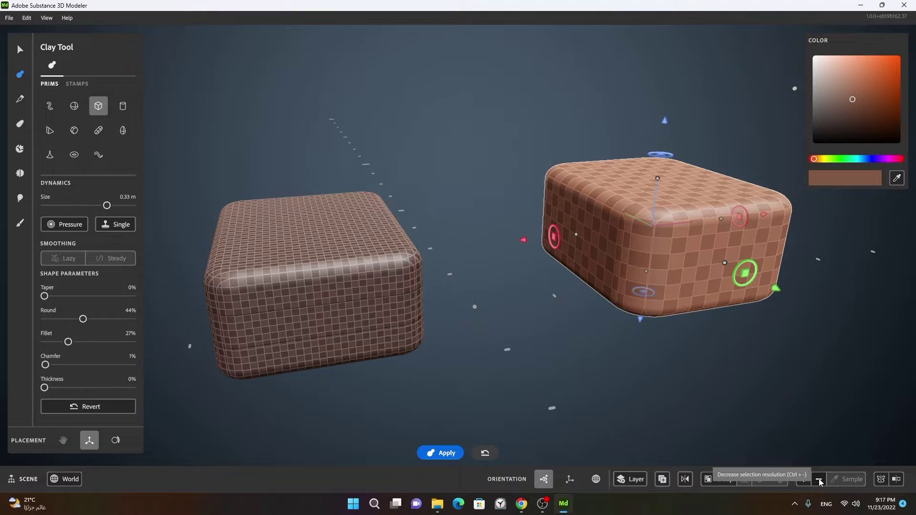
Place and scale a flat wide box primitive through the second block's side, unapplied.
key("space")
right_click(732, 295)
left_click(636, 310)
middle_click(685, 305)
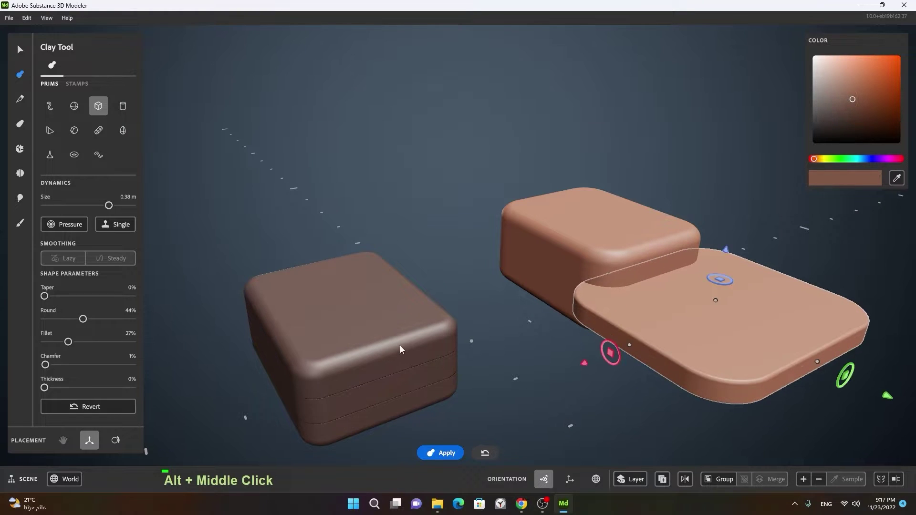
Split the flat band out of the second block as a separate piece and return to Select.
left_click(549, 333)
key("Tab")
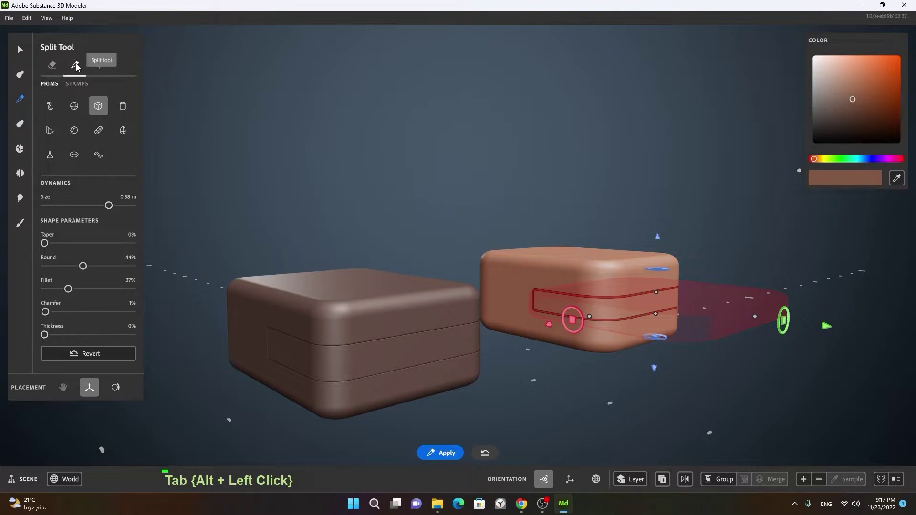
key("space")
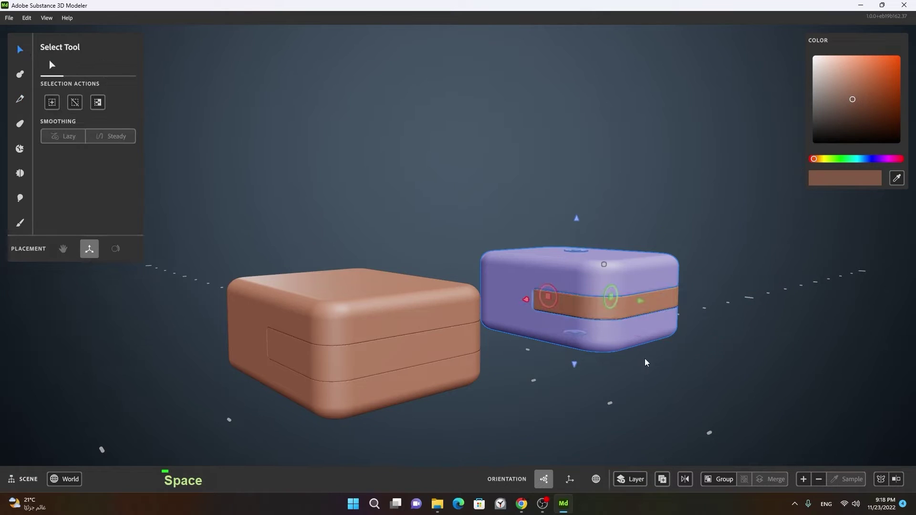
Orbit around the left block and select its small inner slab piece.
right_click(642, 331)
middle_click(804, 322)
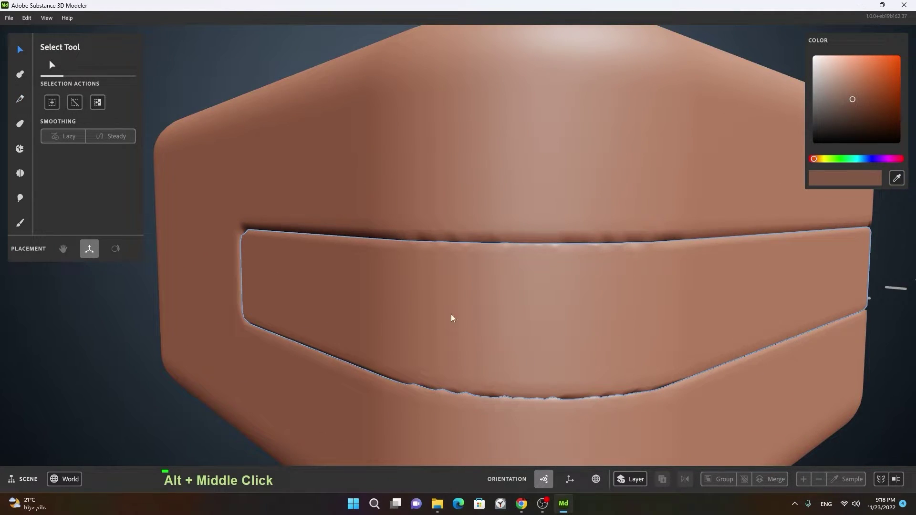
left_click(520, 312)
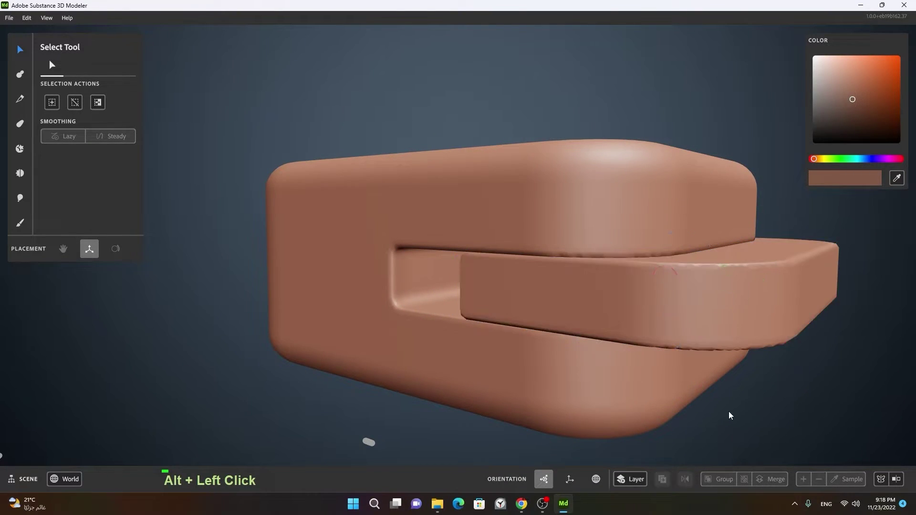
right_click(742, 382)
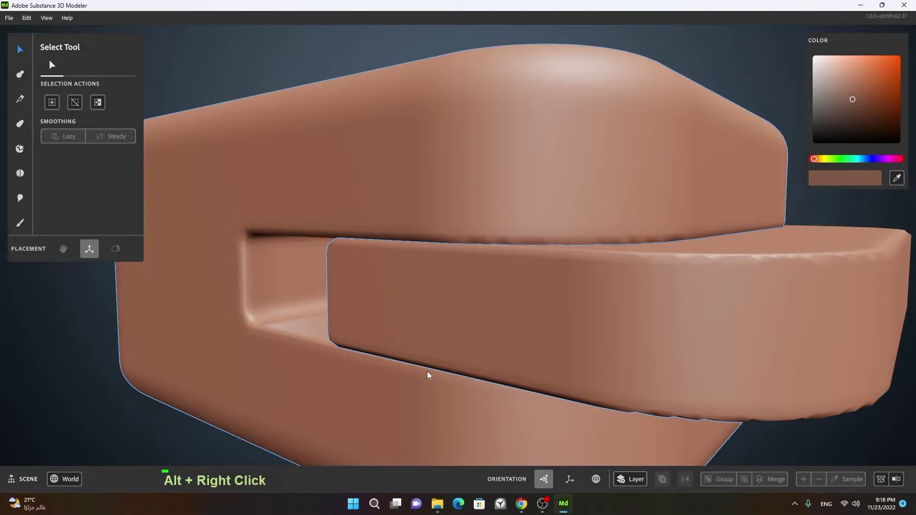
right_click(434, 370)
middle_click(334, 374)
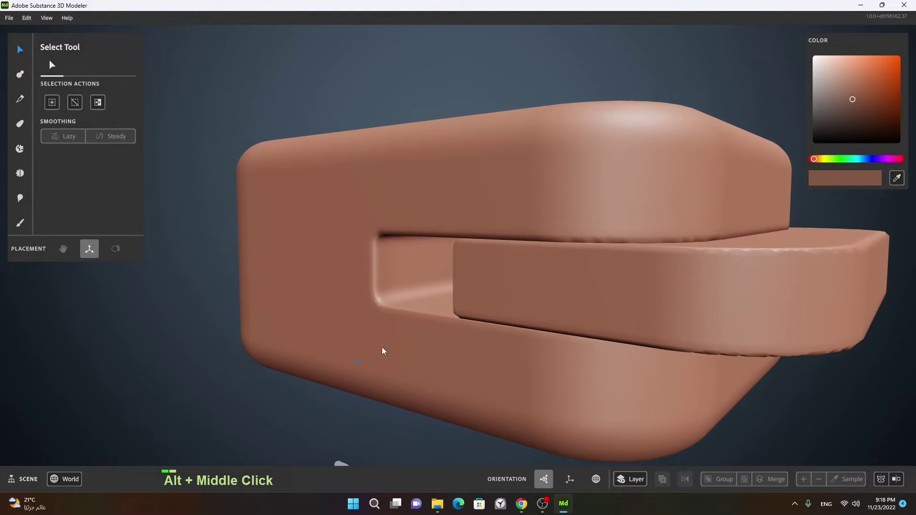
right_click(434, 333)
middle_click(331, 354)
right_click(539, 305)
middle_click(599, 332)
right_click(451, 335)
left_click(579, 312)
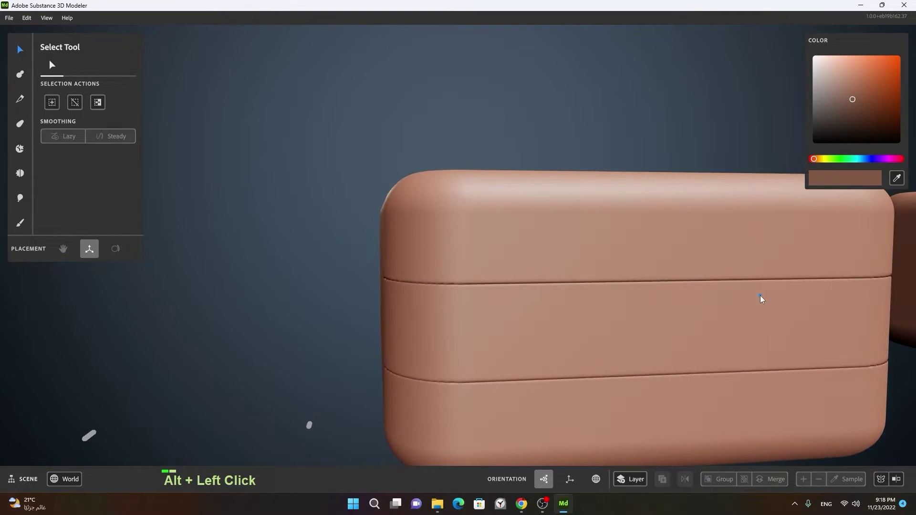
middle_click(767, 297)
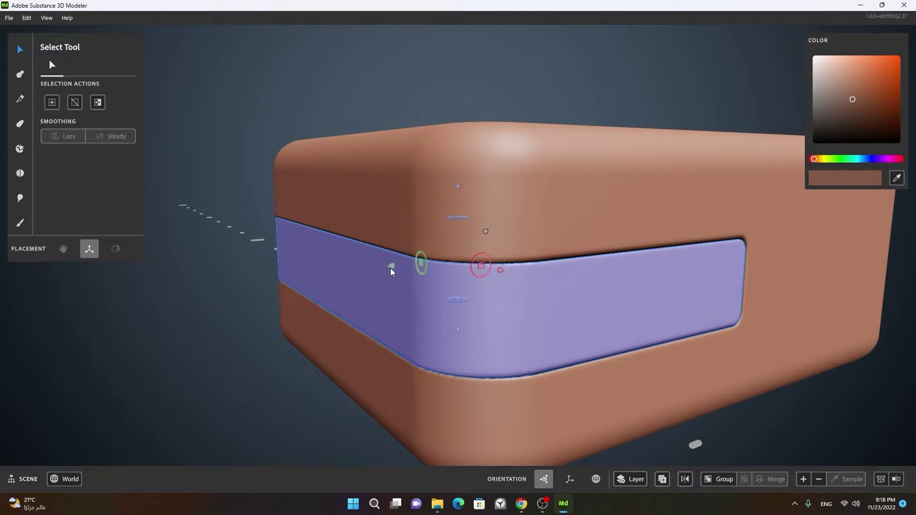
left_click(480, 325)
Bring both blocks into view, clear the selection and select the right block's inner band.
middle_click(743, 296)
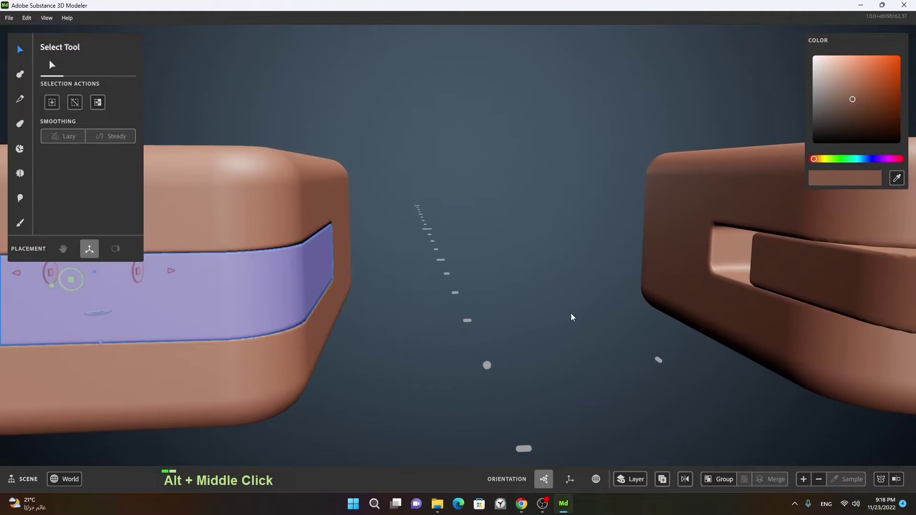
middle_click(640, 313)
right_click(634, 294)
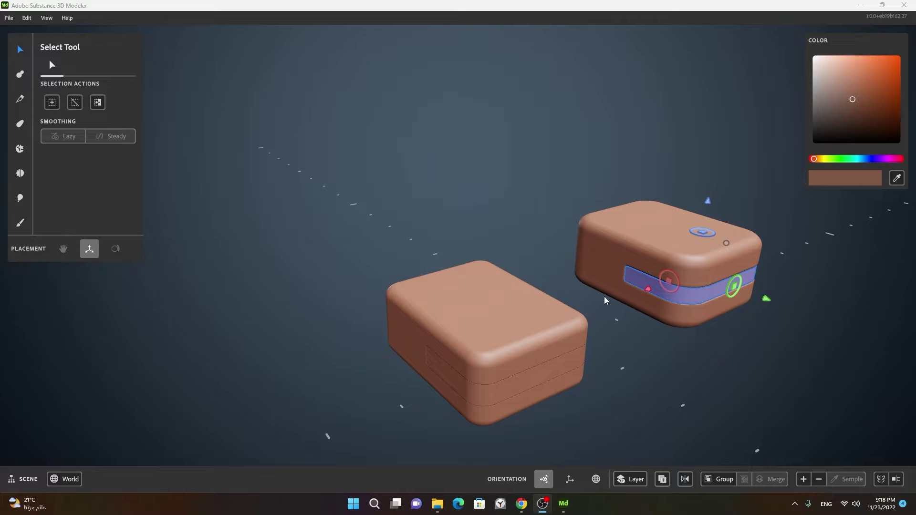
right_click(620, 342)
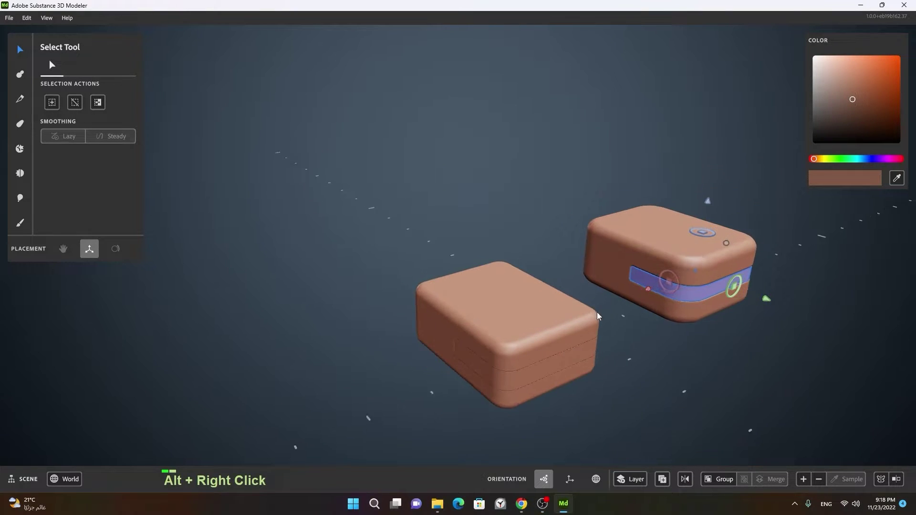
middle_click(690, 327)
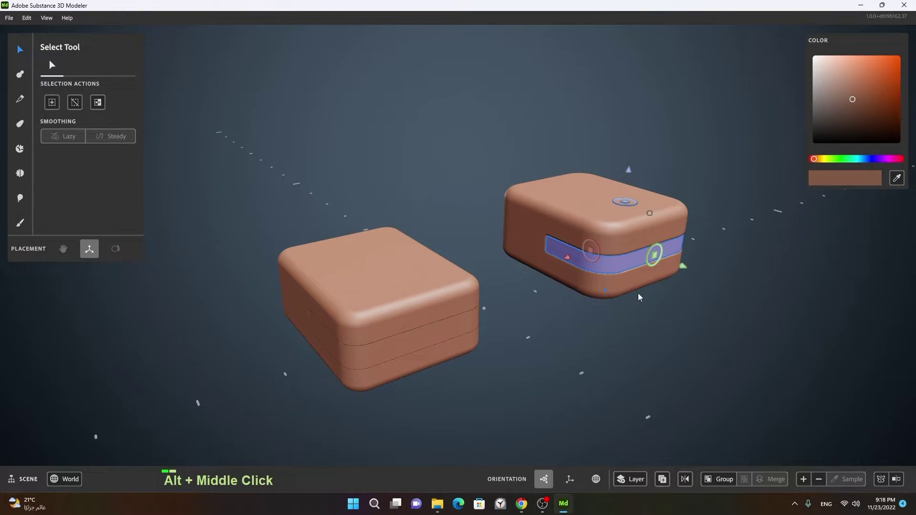
middle_click(698, 320)
right_click(694, 320)
left_click(684, 348)
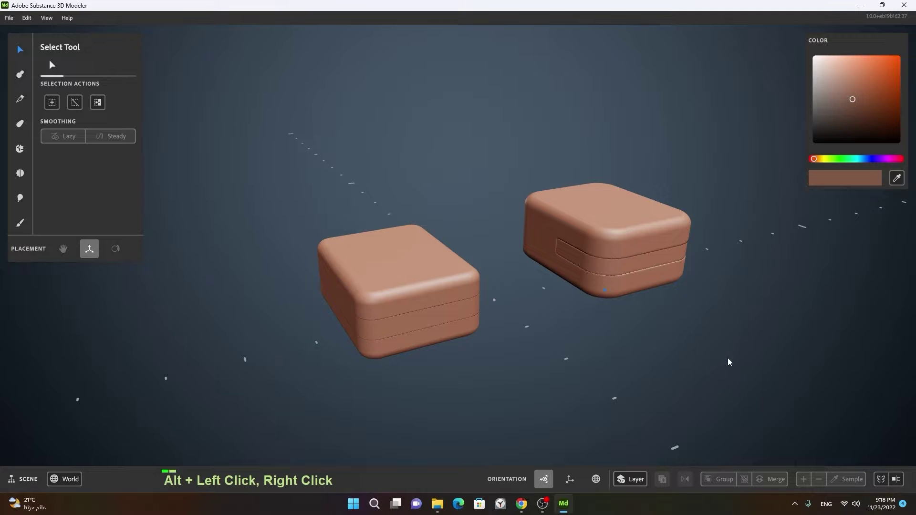
left_click(617, 349)
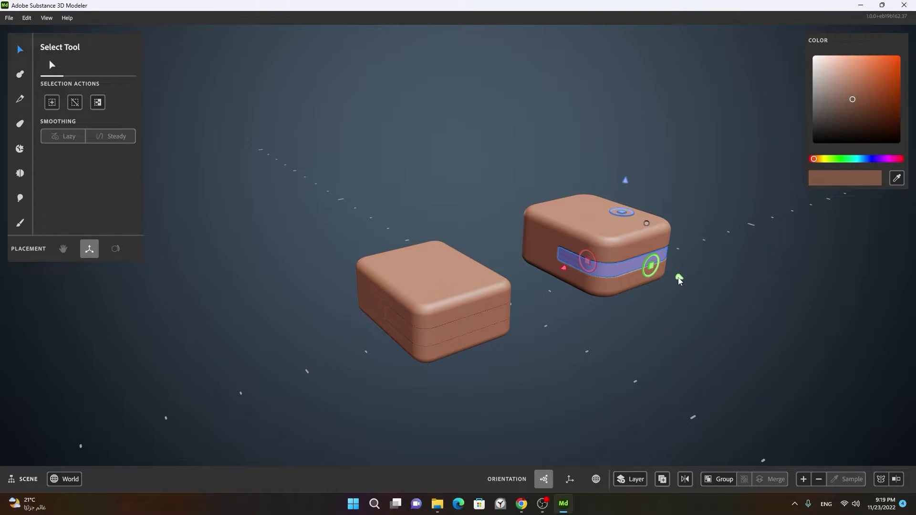
Switch to the Warp Tool, enlarge the warp box and twist the right block into a spiral.
key("Delete")
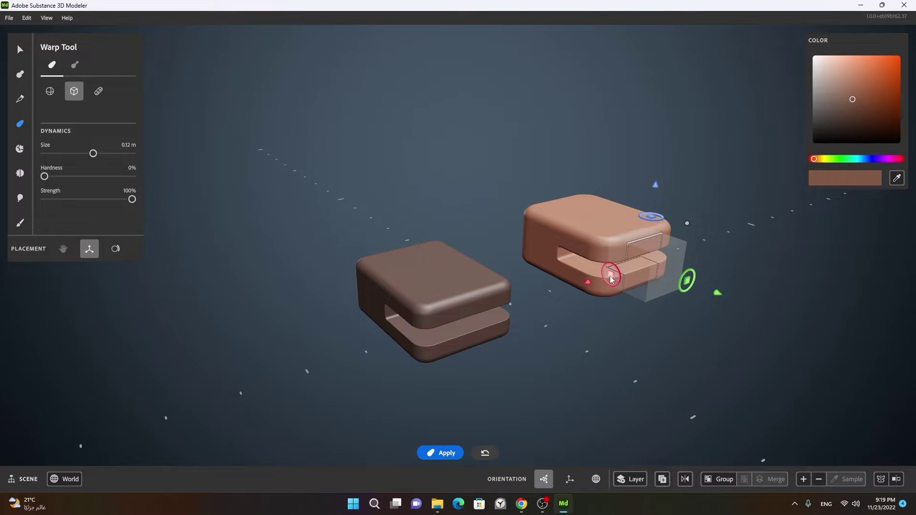
left_click(722, 296)
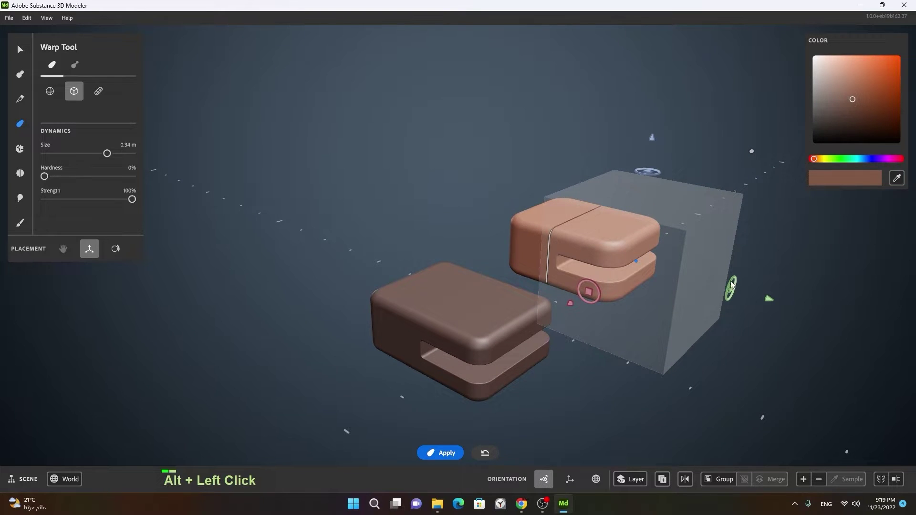
key("space")
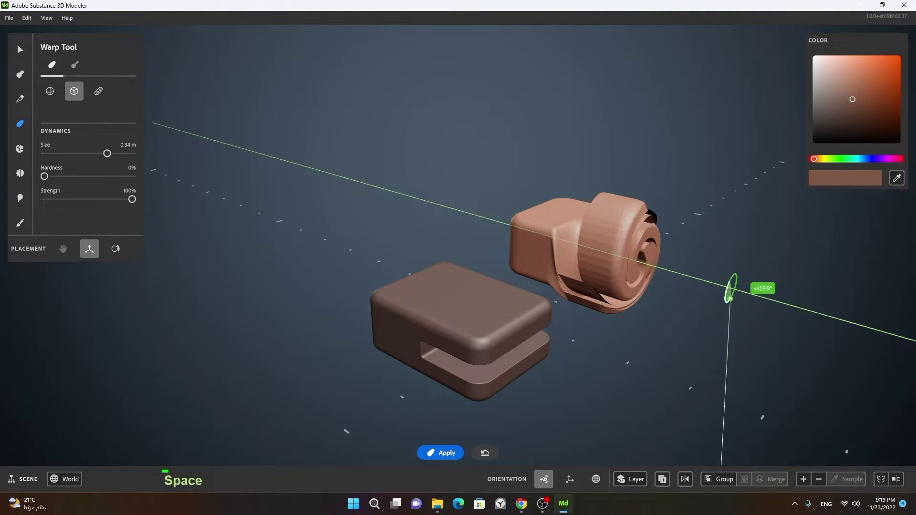
left_click(702, 374)
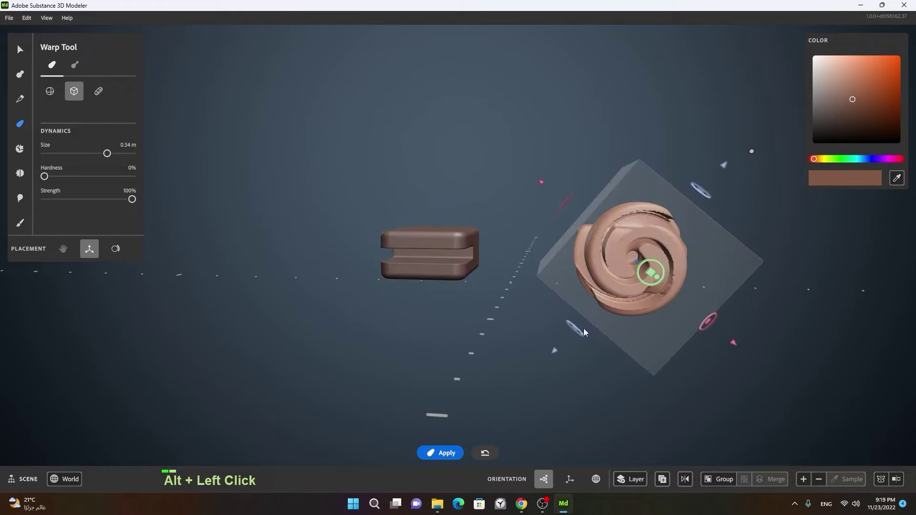
right_click(573, 306)
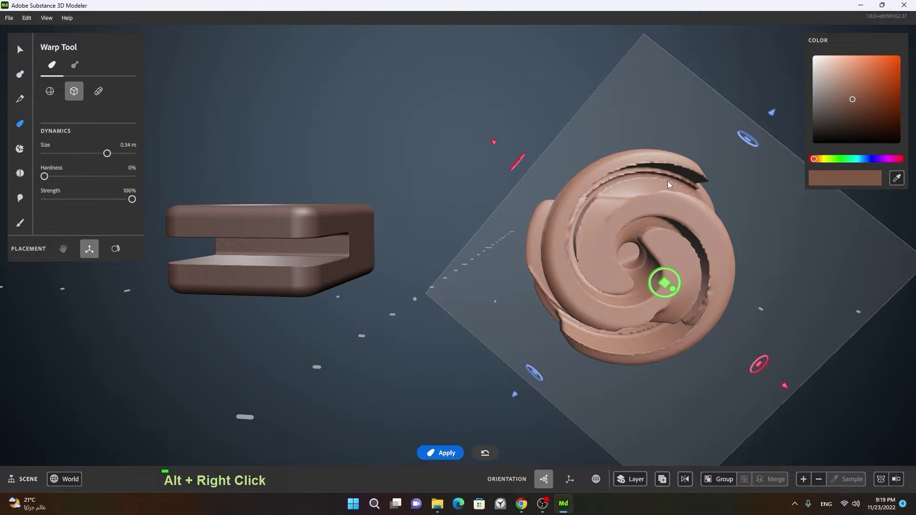
left_click(659, 304)
Move the warp volume onto the left block, twist it to match and apply the warp.
right_click(676, 291)
right_click(458, 243)
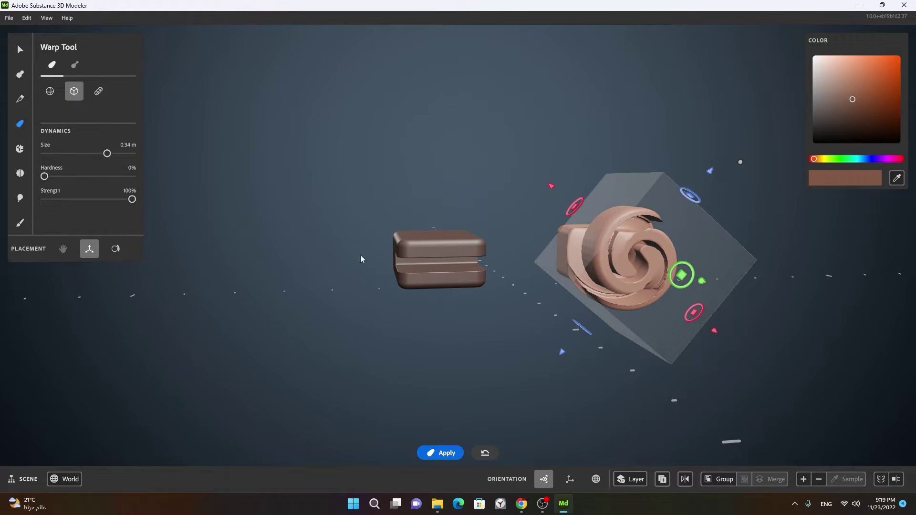
double_click(417, 246)
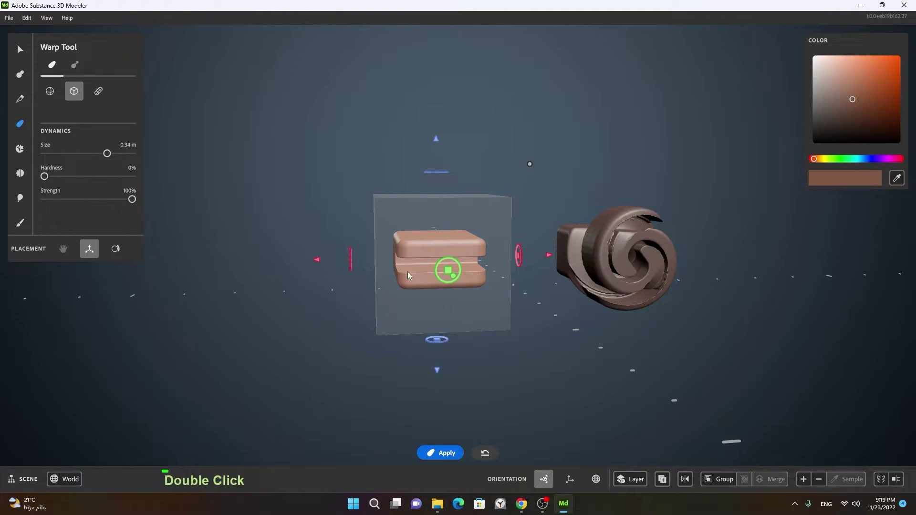
left_click(242, 254)
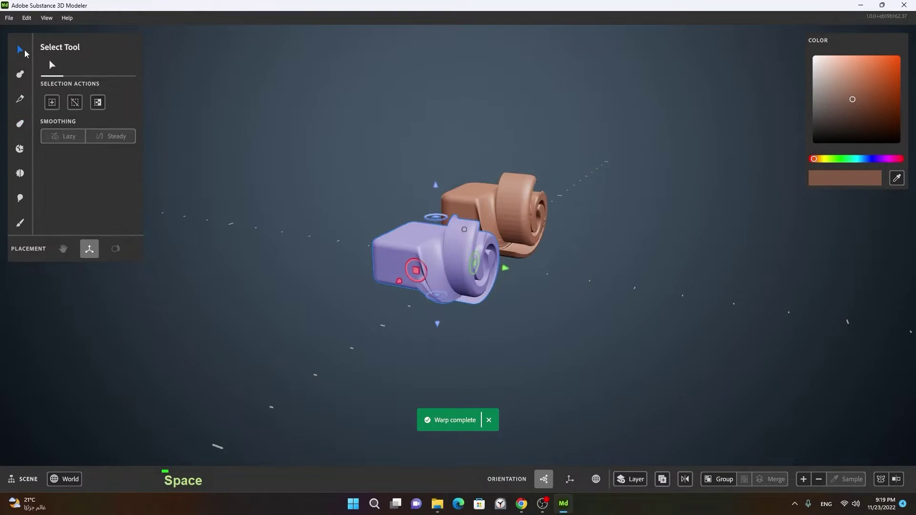
double_click(626, 245)
left_click(637, 294)
right_click(486, 276)
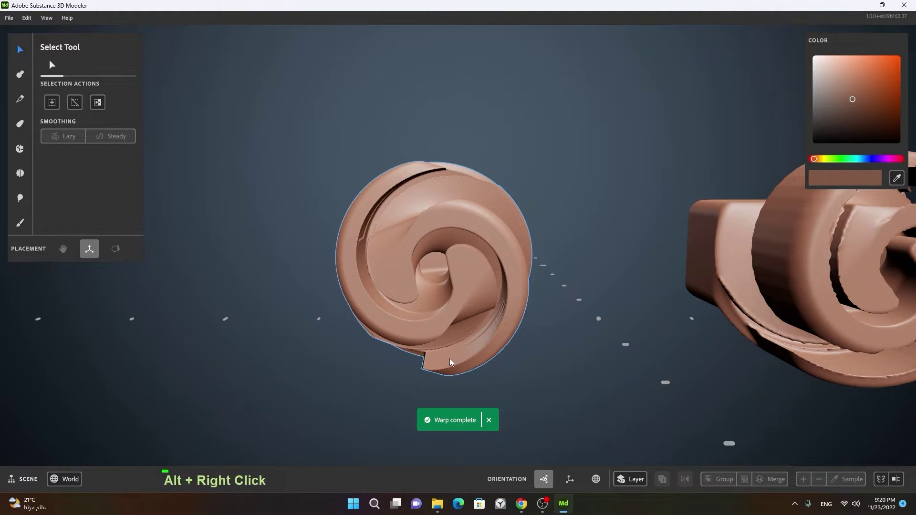
right_click(509, 272)
middle_click(615, 286)
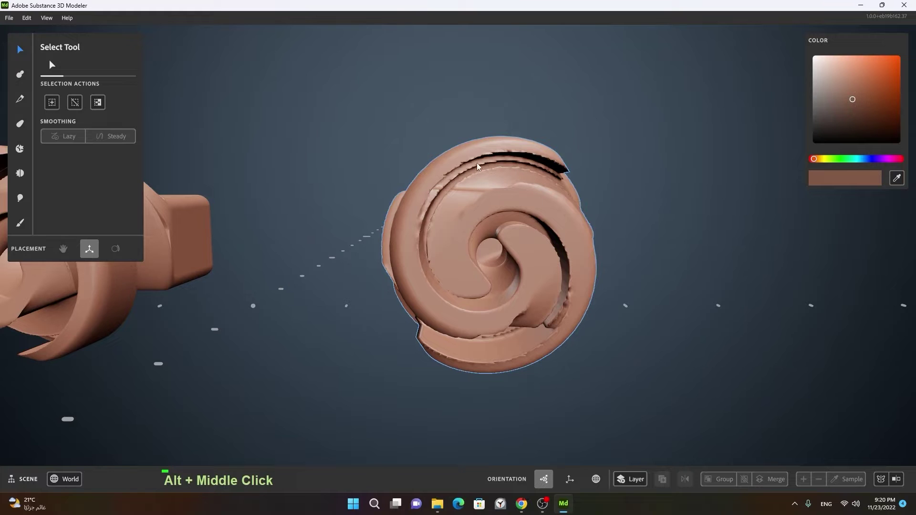
right_click(429, 289)
middle_click(369, 289)
left_click(427, 275)
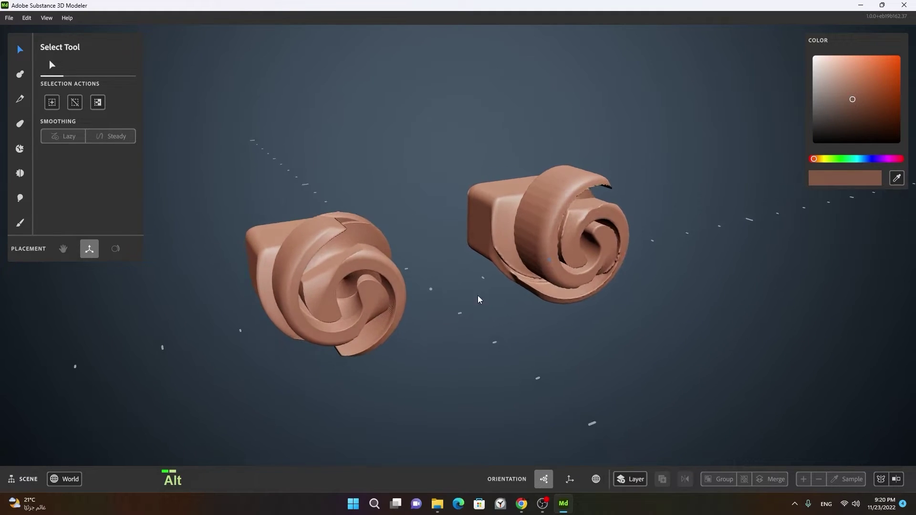
right_click(468, 286)
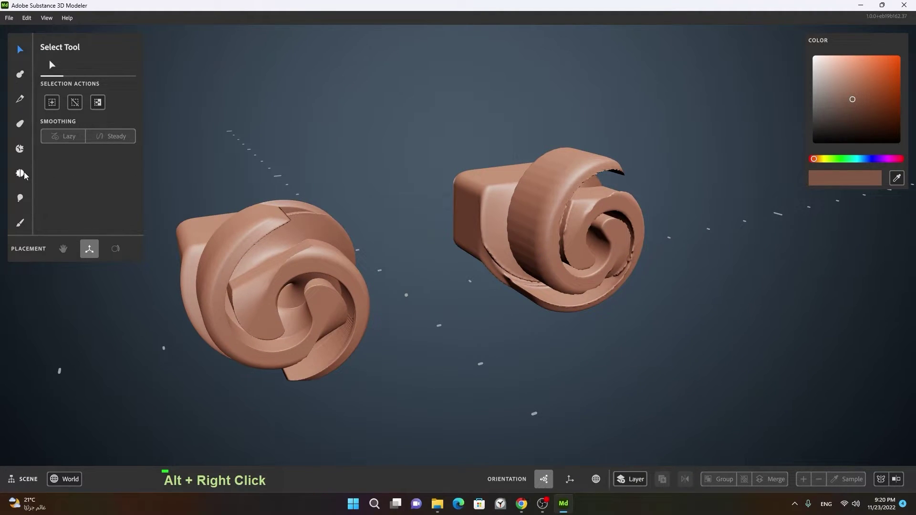
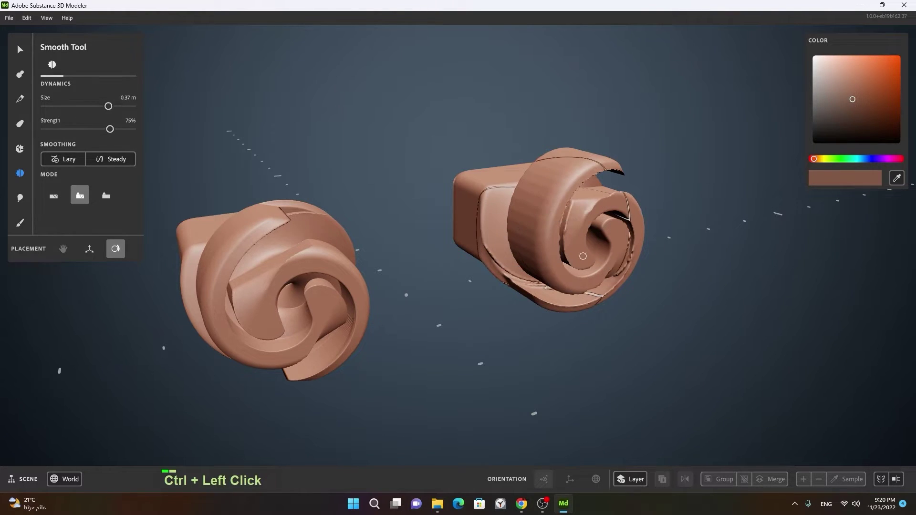
Smooth the rough spiral edges and the seam on the right block with the Smooth Tool.
left_click(569, 290)
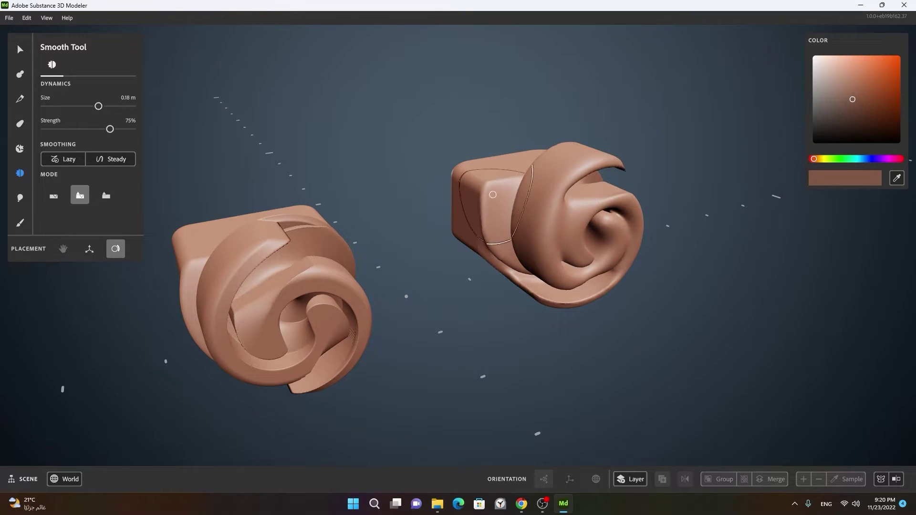
left_click(508, 322)
middle_click(520, 306)
right_click(525, 299)
left_click(486, 307)
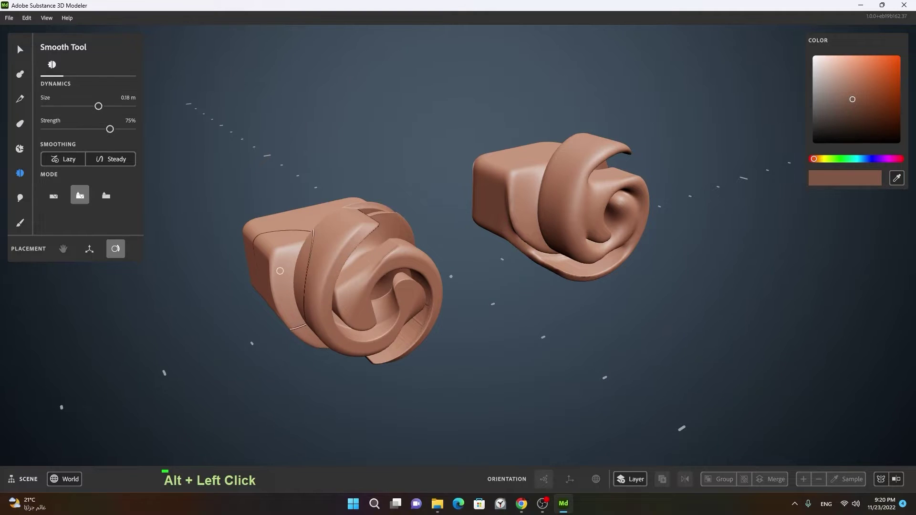
double_click(463, 318)
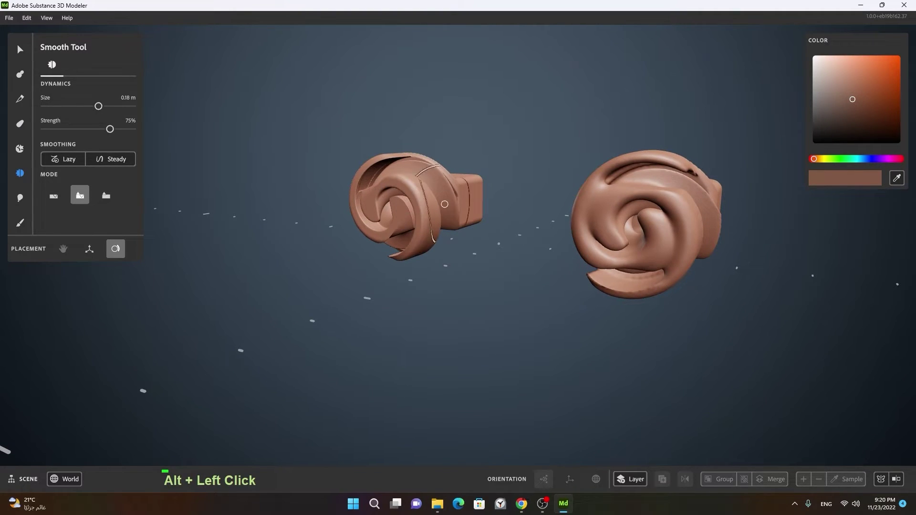
Brush the left spiral piece and remaining surfaces smooth from every side.
right_click(362, 241)
left_click(348, 210)
middle_click(340, 185)
left_click(474, 313)
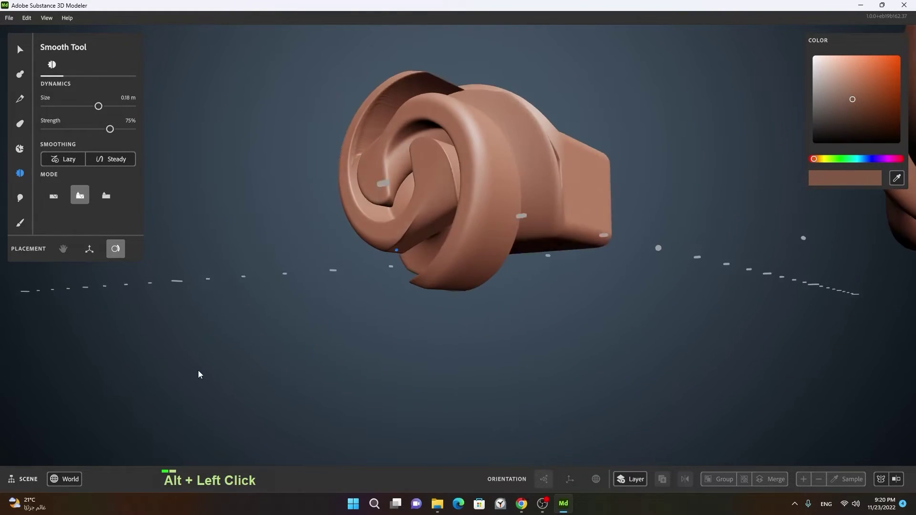
right_click(563, 205)
left_click(457, 222)
right_click(405, 178)
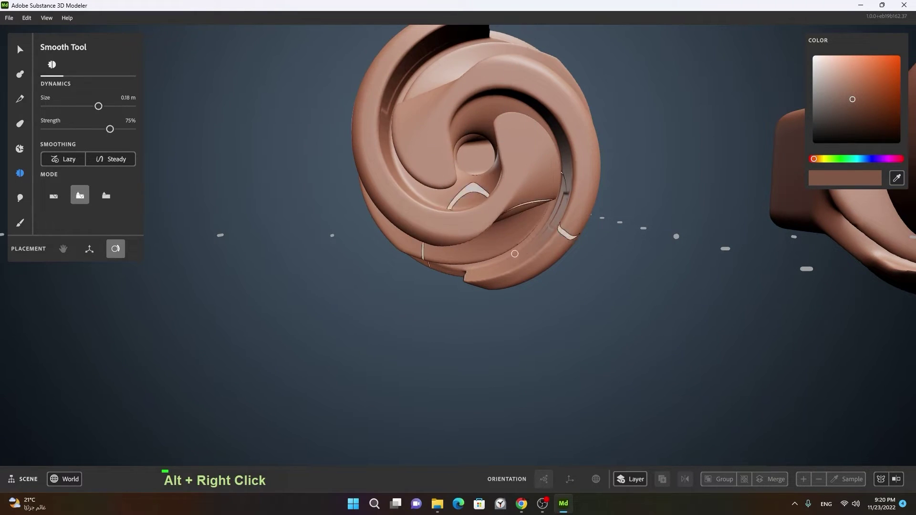
right_click(550, 227)
left_click(473, 241)
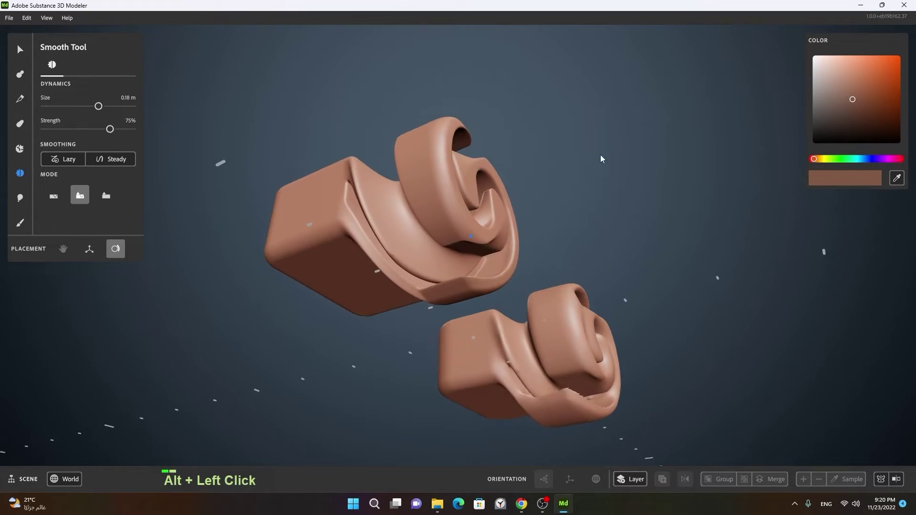
left_click(578, 205)
right_click(522, 212)
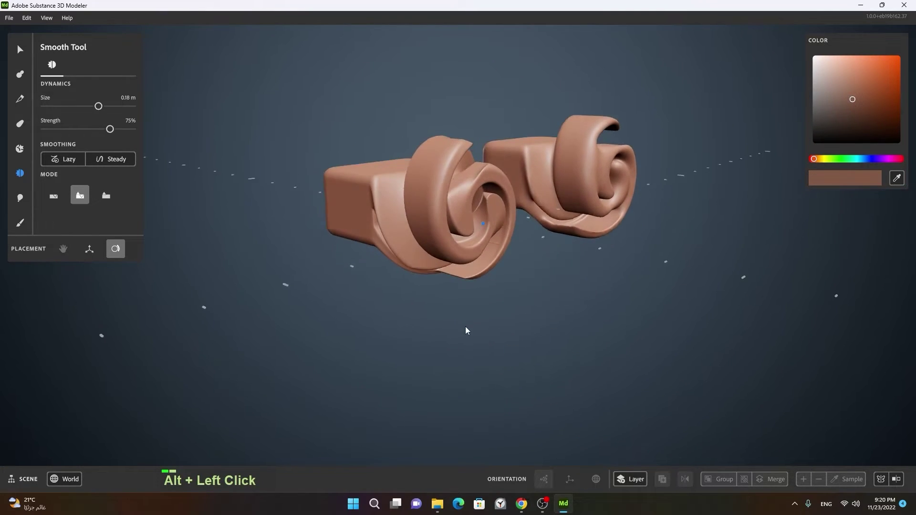
right_click(450, 252)
middle_click(490, 261)
left_click(468, 319)
middle_click(465, 294)
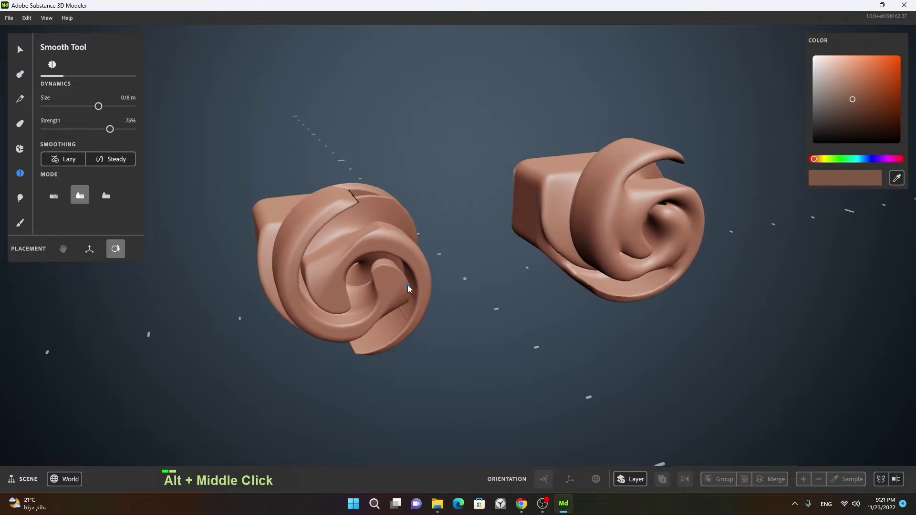
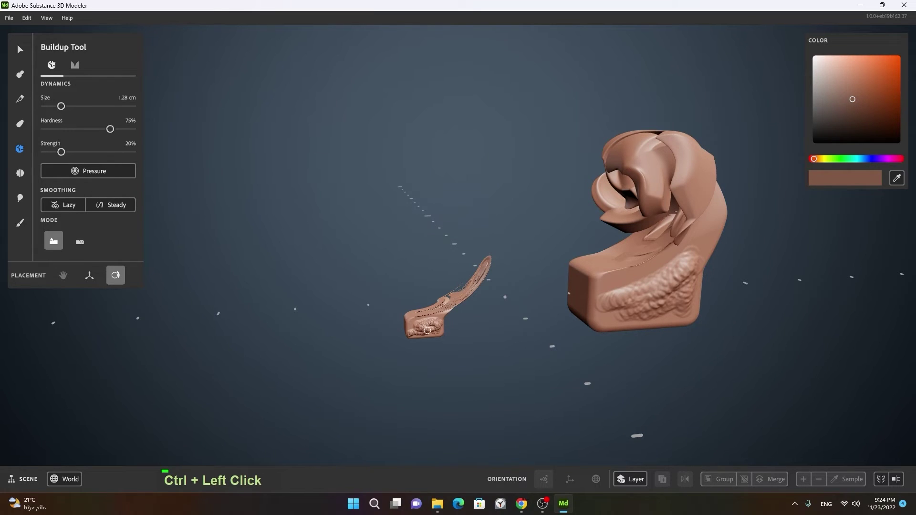
Orbit and zoom around the tail piece's lumpy textured end, then back out to the whole scene.
right_click(455, 342)
middle_click(578, 394)
right_click(427, 274)
middle_click(585, 362)
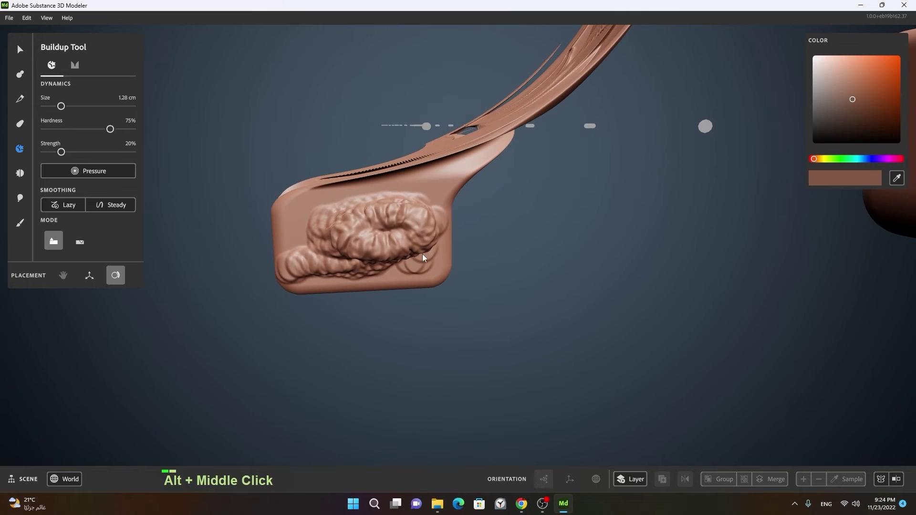
right_click(559, 265)
middle_click(609, 222)
right_click(518, 156)
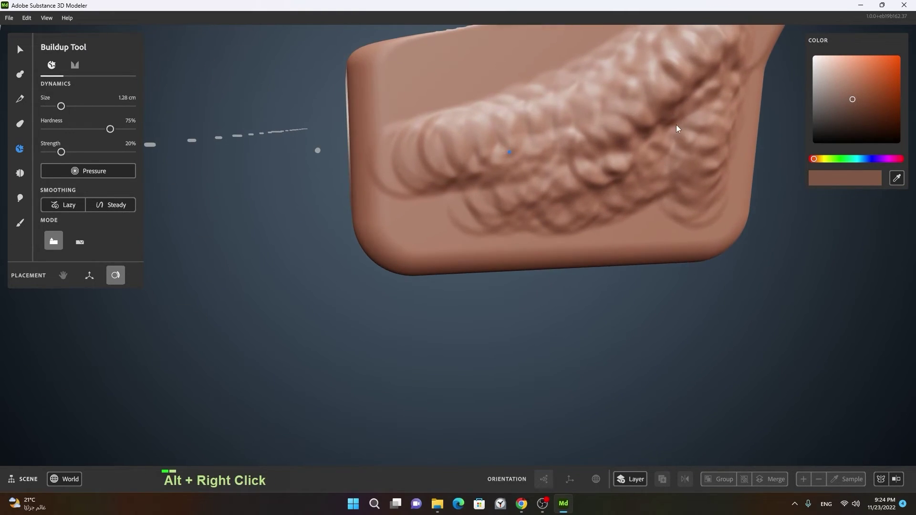
middle_click(371, 249)
right_click(360, 196)
middle_click(353, 217)
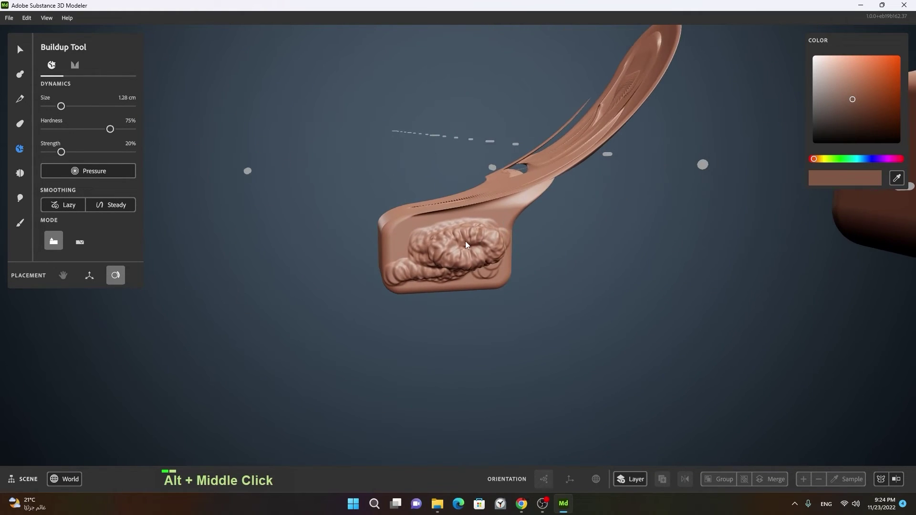
right_click(458, 247)
left_click(484, 241)
middle_click(580, 233)
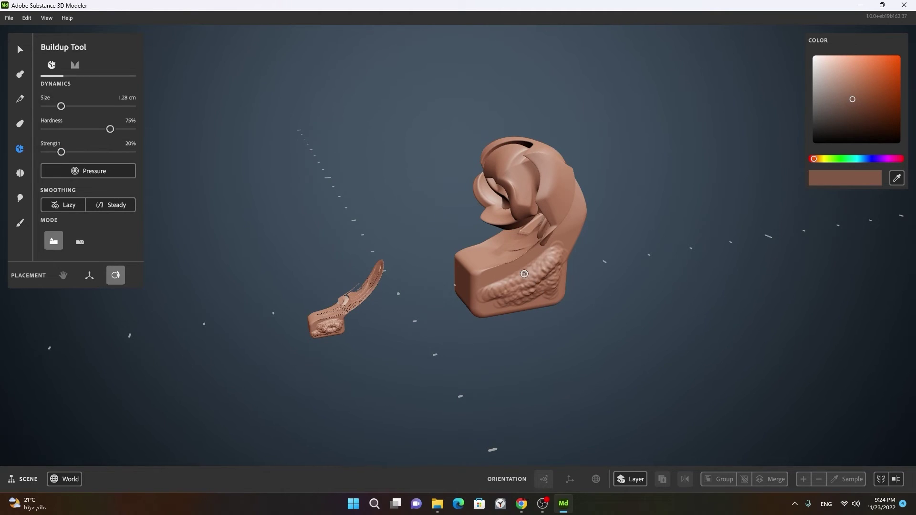
Select the small tail piece and move it against the large piece's front under the spiral.
left_click(387, 284)
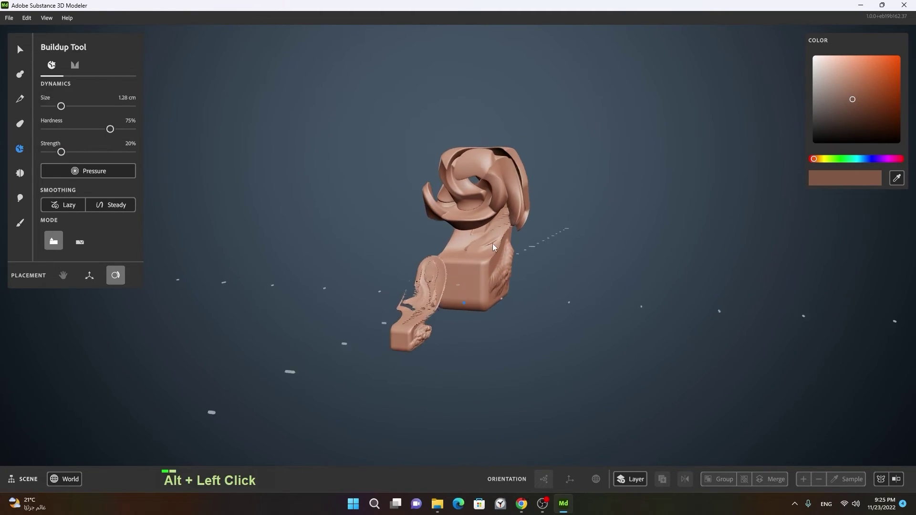
right_click(523, 253)
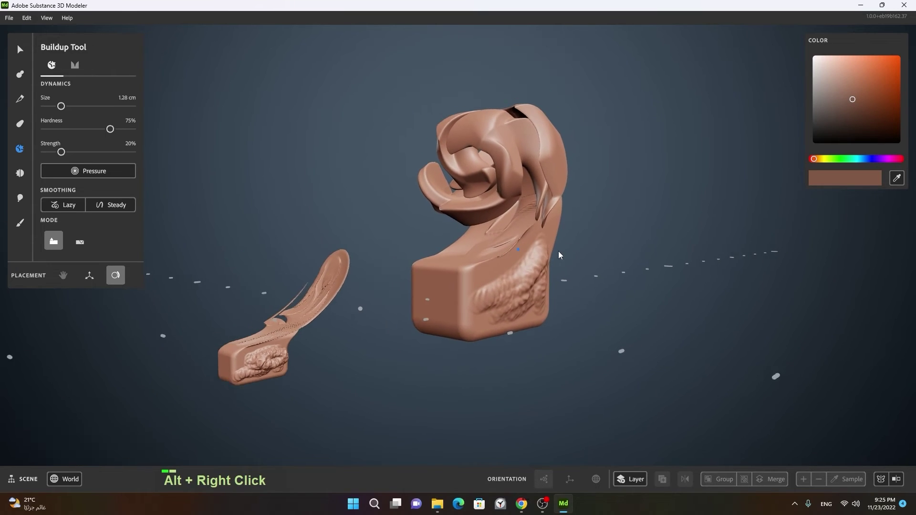
left_click(441, 266)
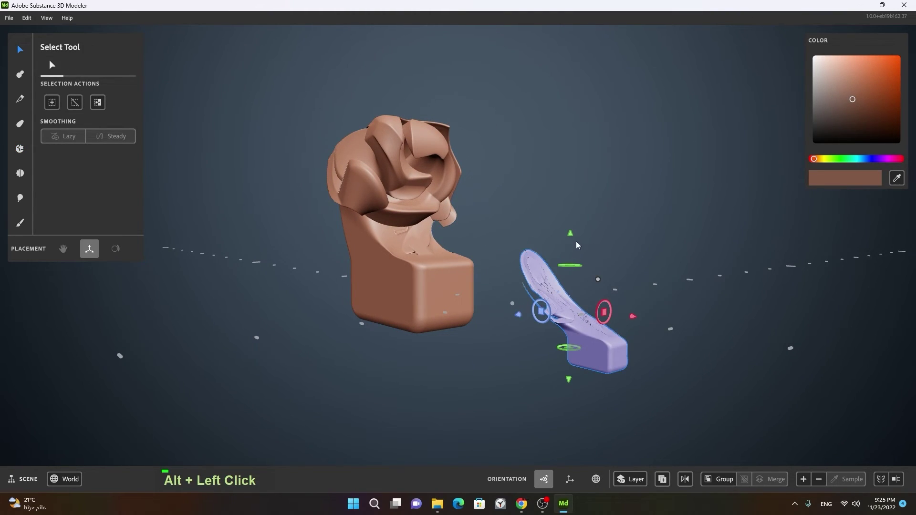
left_click(467, 209)
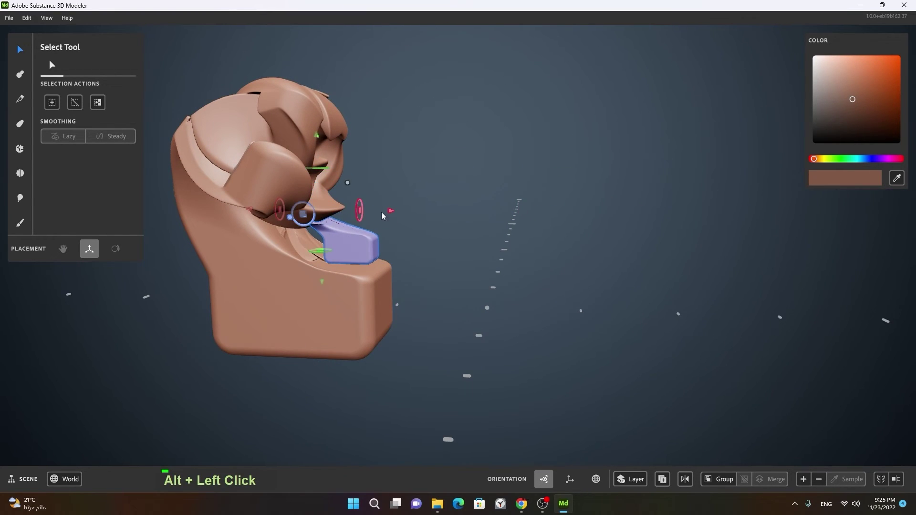
left_click(361, 182)
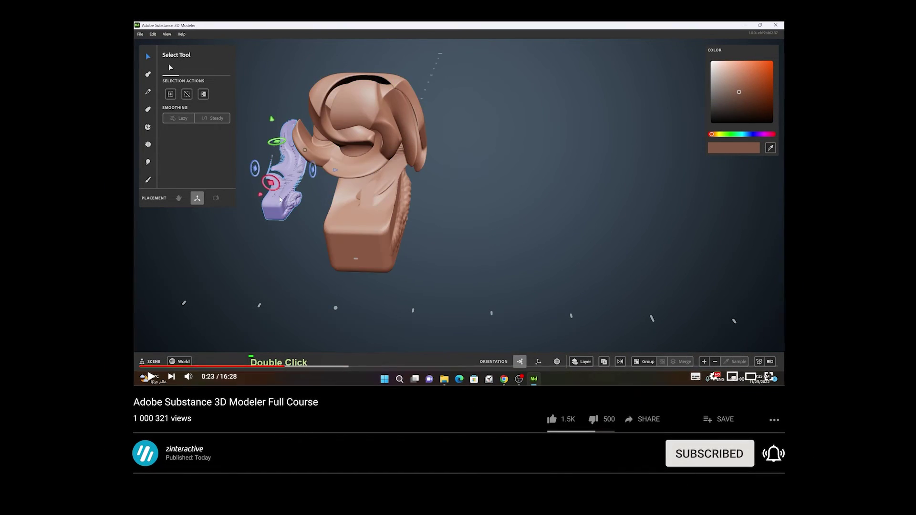
Delete the leftover small piece and reframe the view on the curled clay block.
double_click(220, 243)
key("Delete")
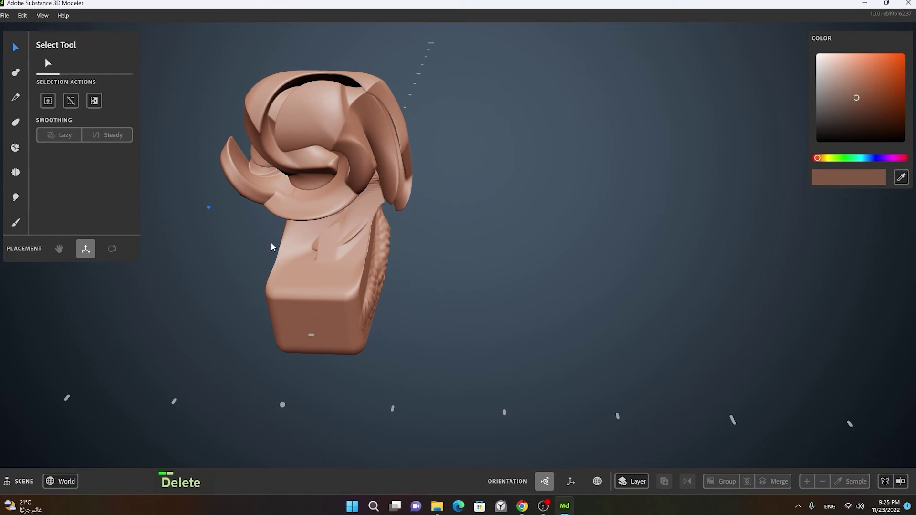
right_click(326, 249)
left_click(354, 262)
right_click(457, 227)
middle_click(344, 247)
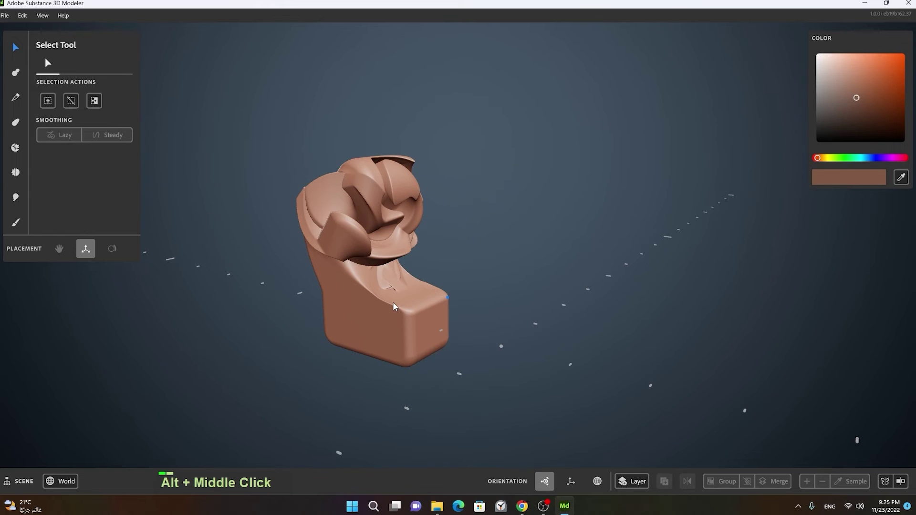
Select the whole block and duplicate it repeatedly into a long end-to-end braided bar.
left_click(396, 304)
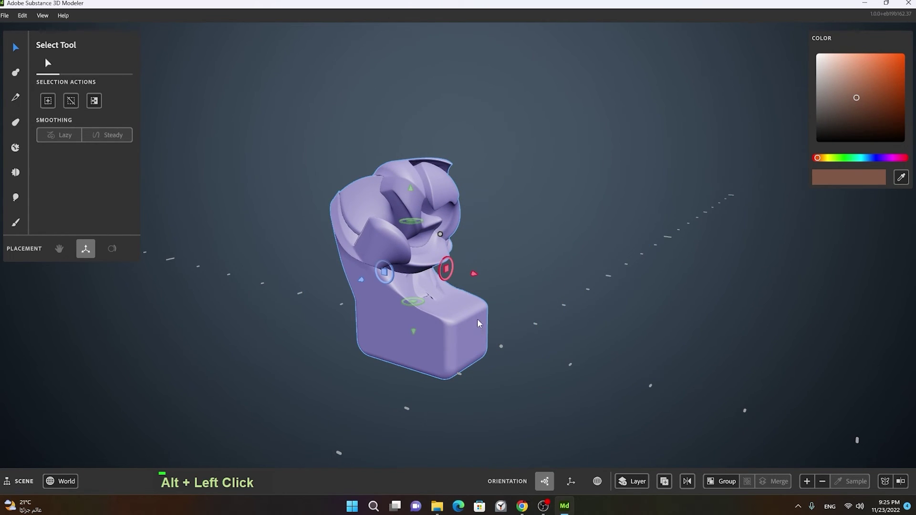
left_click(541, 329)
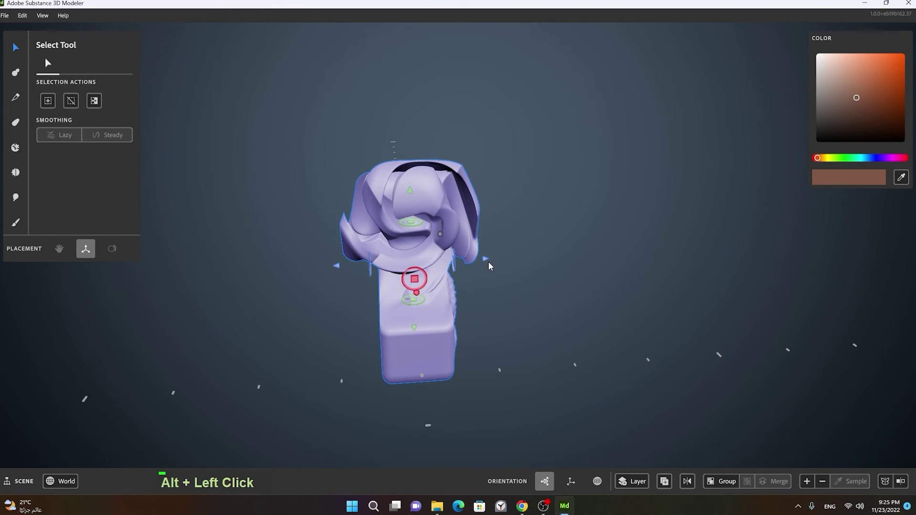
key("d")
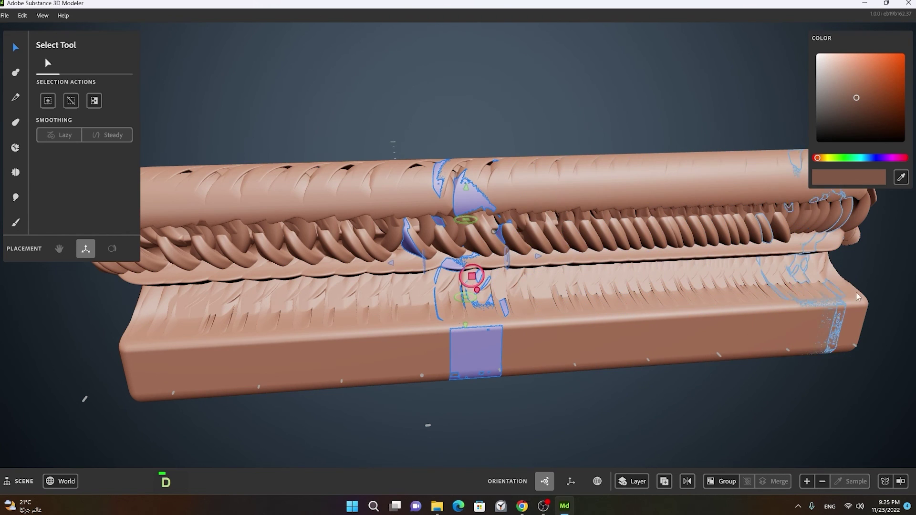
key("ctrl+a")
key("ctrl+e")
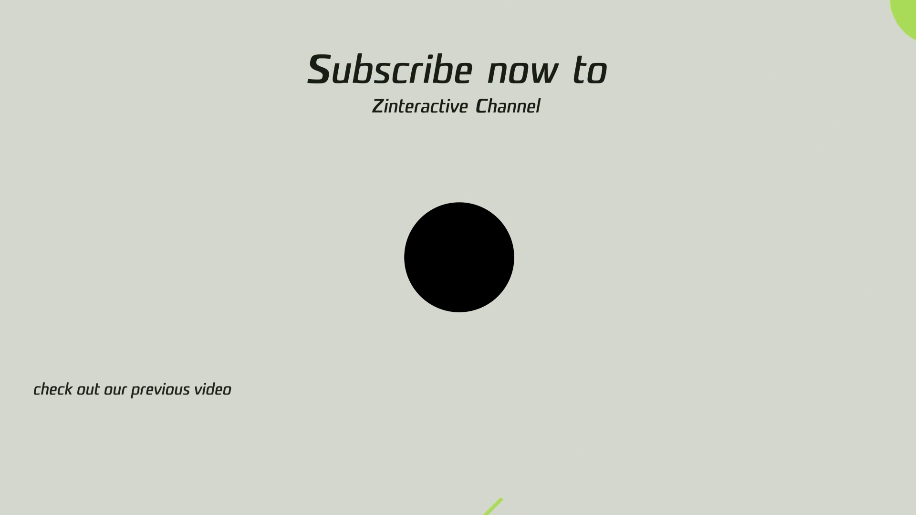